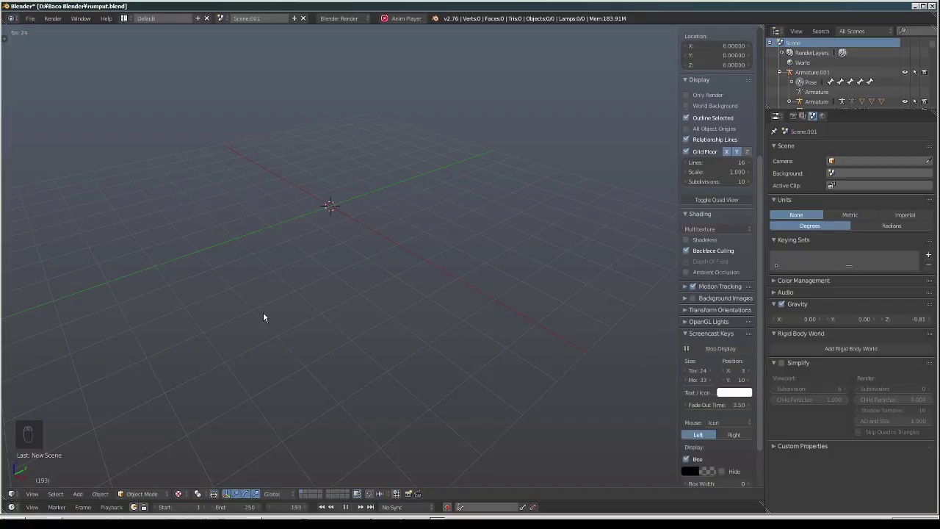
Show the Tool Shelf's Animation tools beside the empty Scene.001 and orbit slightly
key(t)
drag(309, 300, 367, 296)
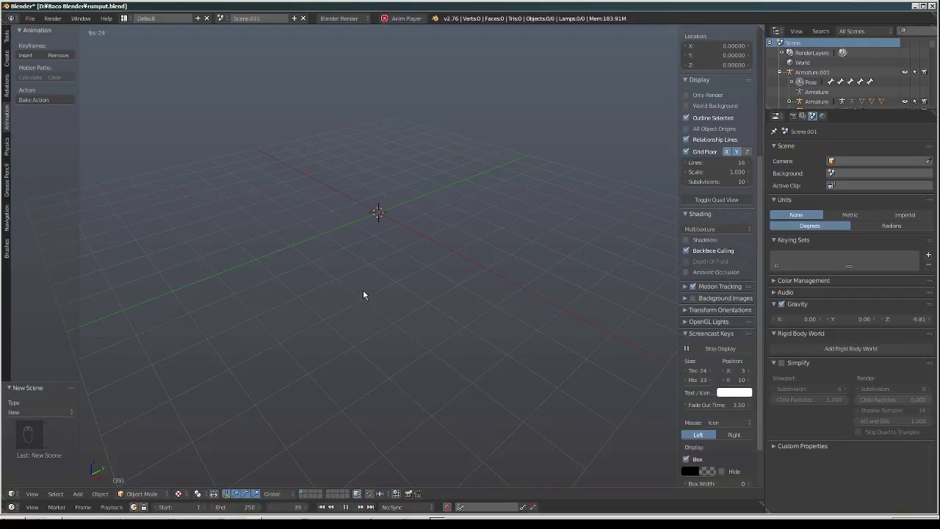
Add a Mesh Plane and give it a Simple Subdivision Surface modifier at view level 3
key(shift+a)
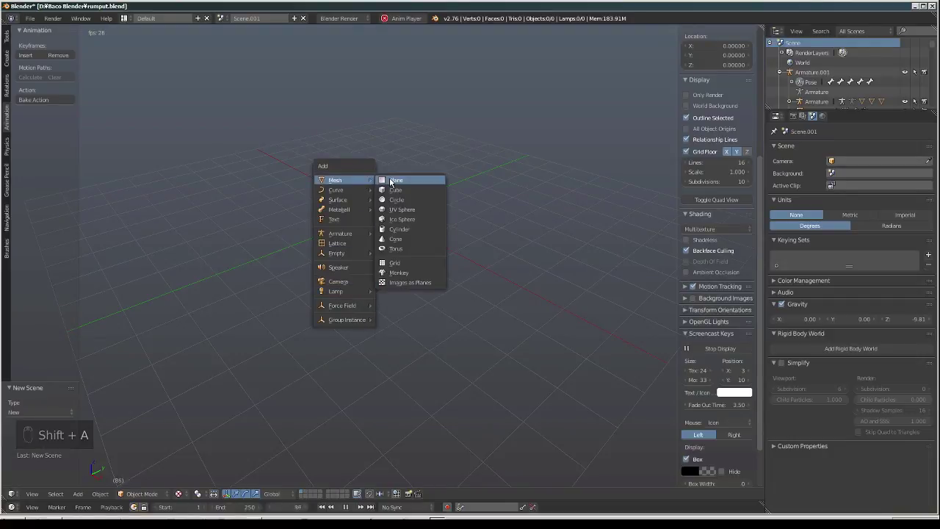
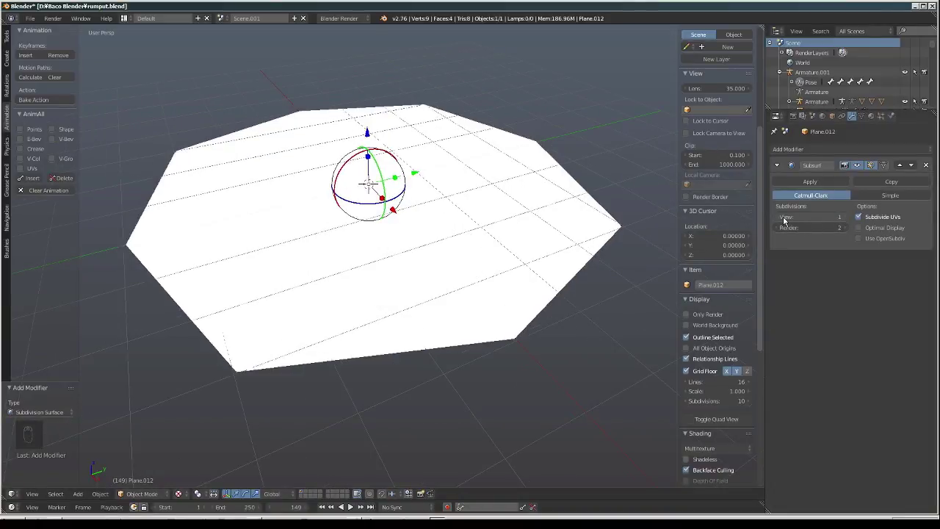
drag(849, 219, 488, 219)
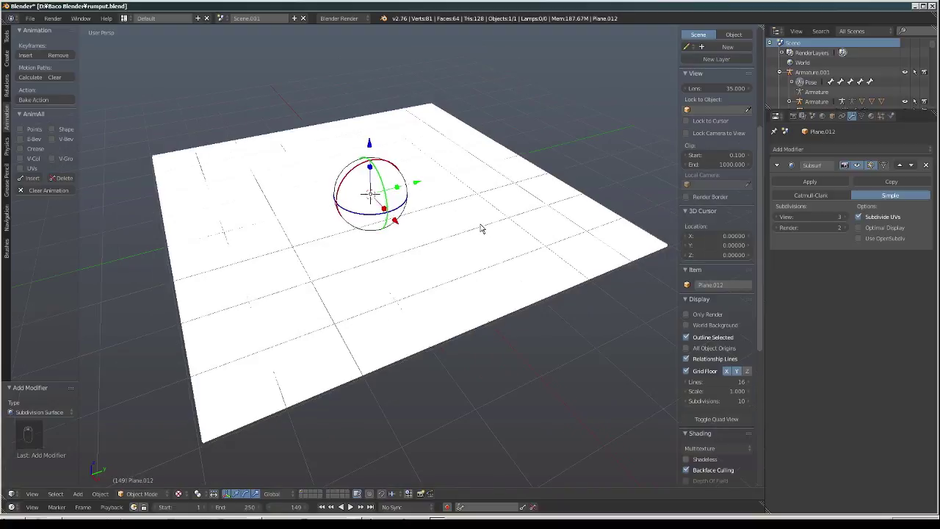
drag(482, 227, 799, 186)
Apply the Subsurf modifier so the 64-face grid becomes real mesh geometry
click(799, 185)
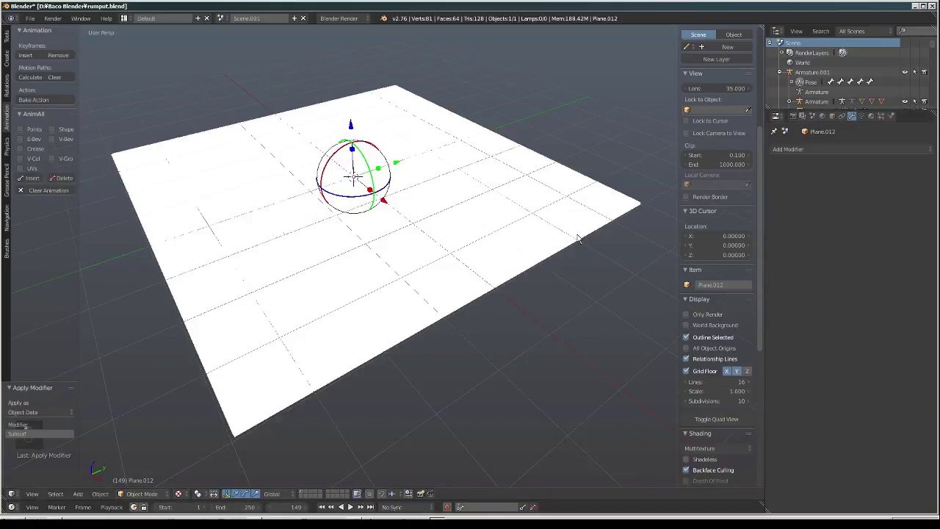
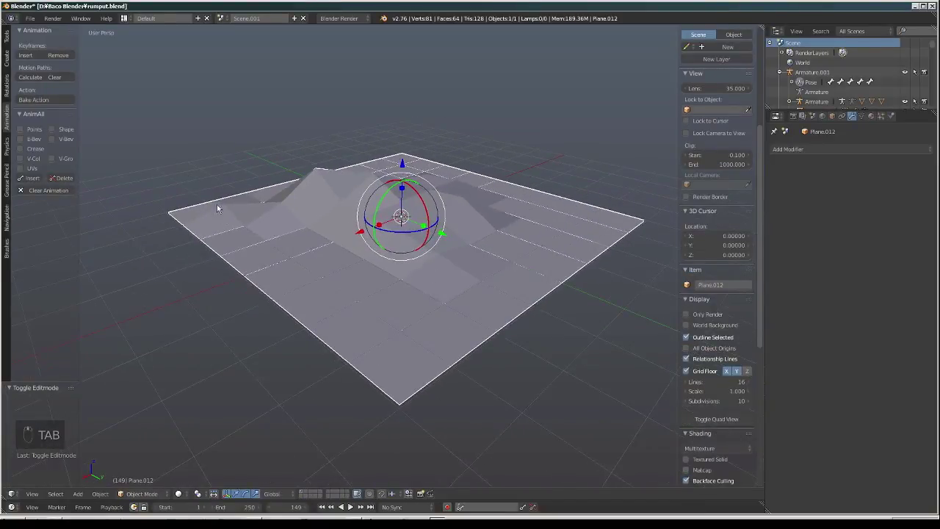
Set the hilly ground to Smooth shading and assign it a new material, Material.022
click(10, 40)
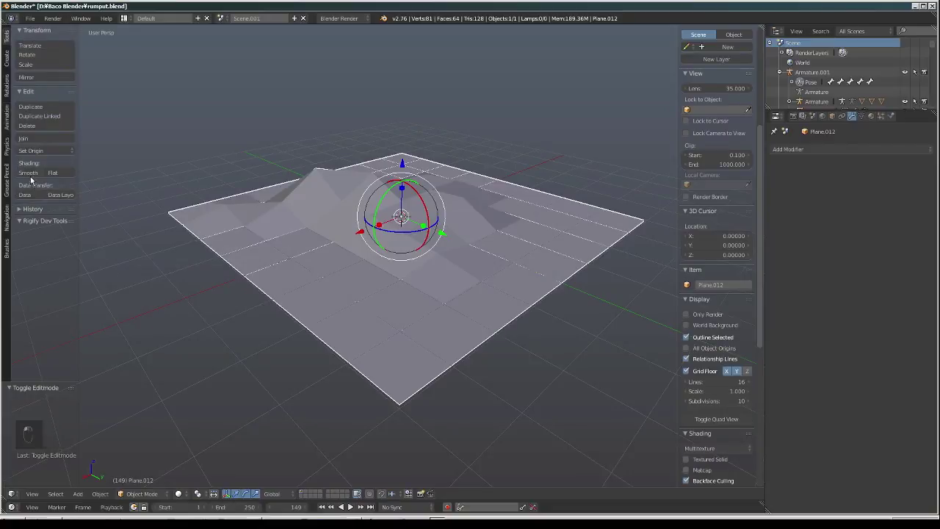
drag(343, 216, 364, 208)
drag(364, 208, 847, 154)
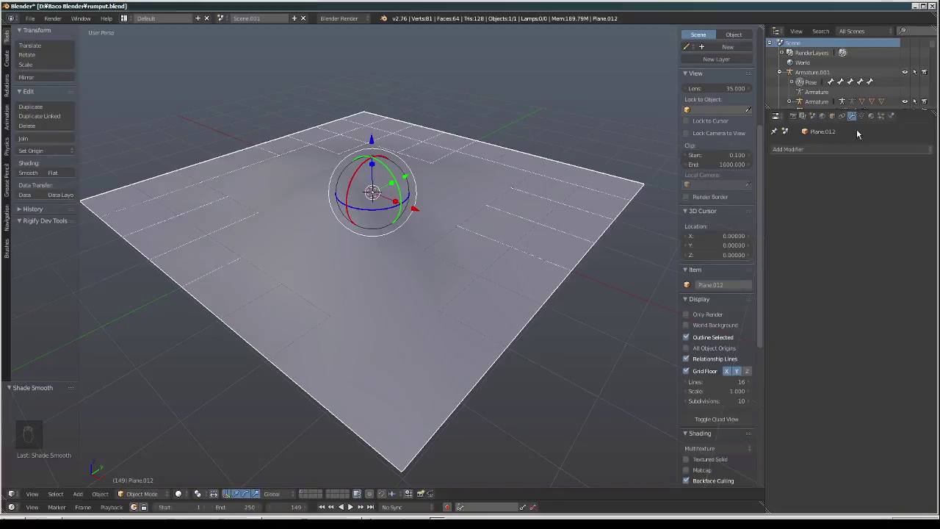
drag(878, 119, 816, 370)
Lower Specular Intensity, load Grass0093_2_S.jpg as an image texture and show Texture shading in the viewport
middle_click(815, 370)
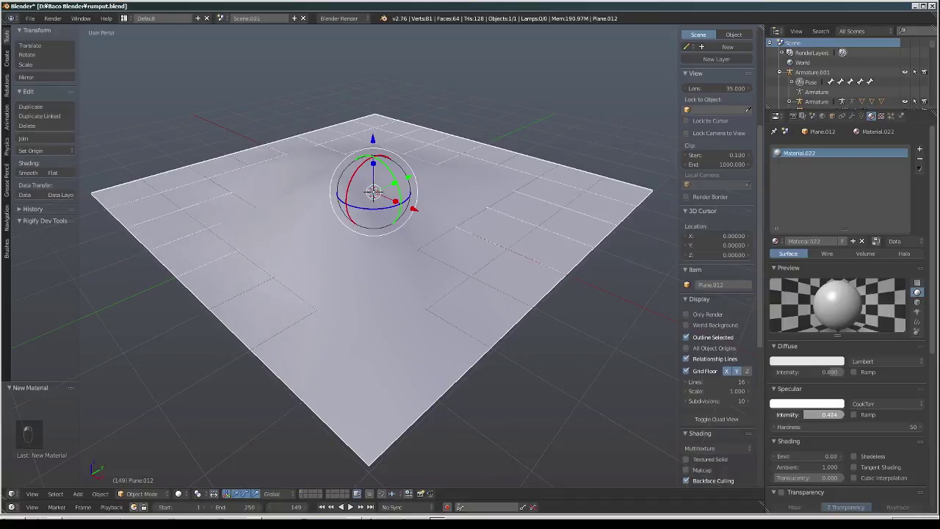
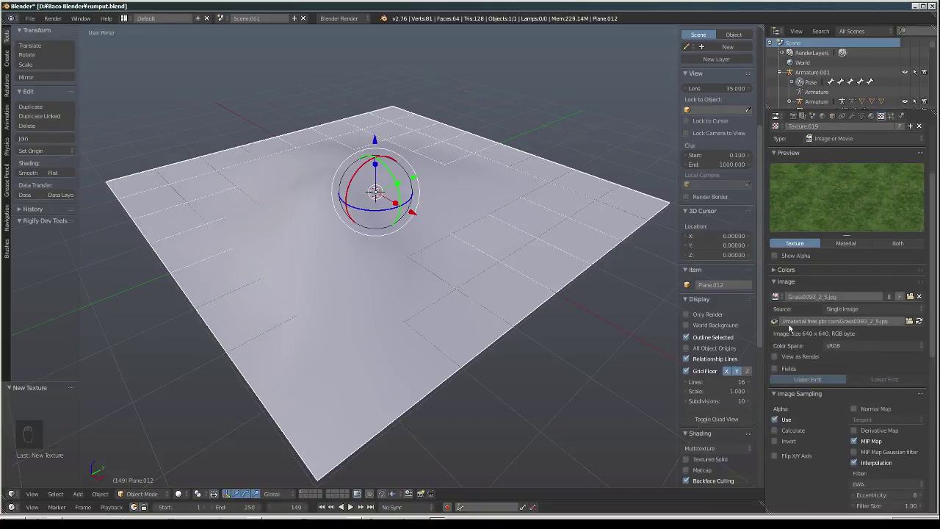
middle_click(588, 183)
drag(584, 184, 181, 495)
middle_click(180, 495)
drag(182, 495, 198, 442)
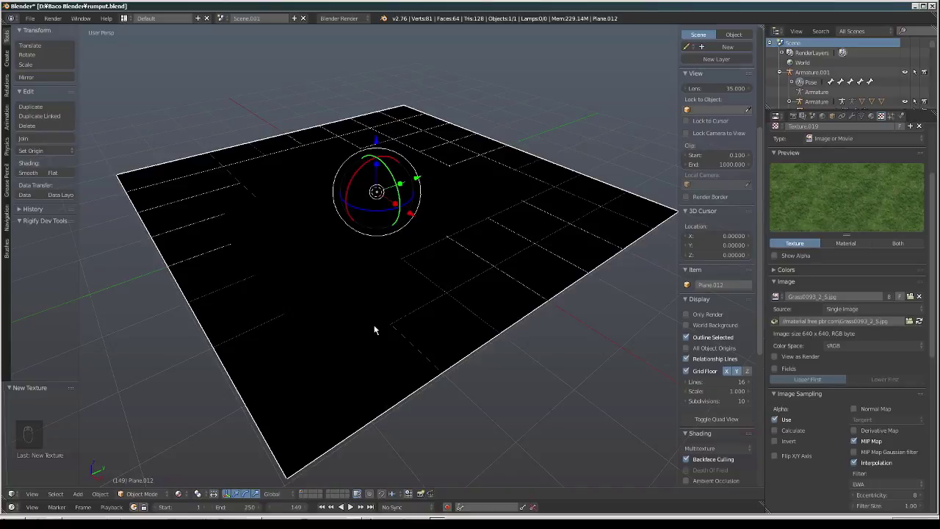
Bring up the Add menu on the Lamp types to place a Point light
key(shift+a)
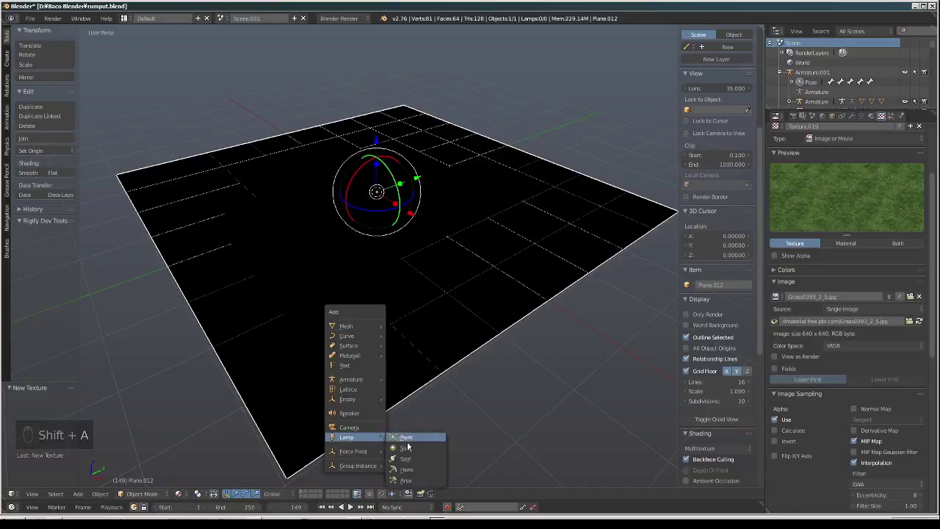
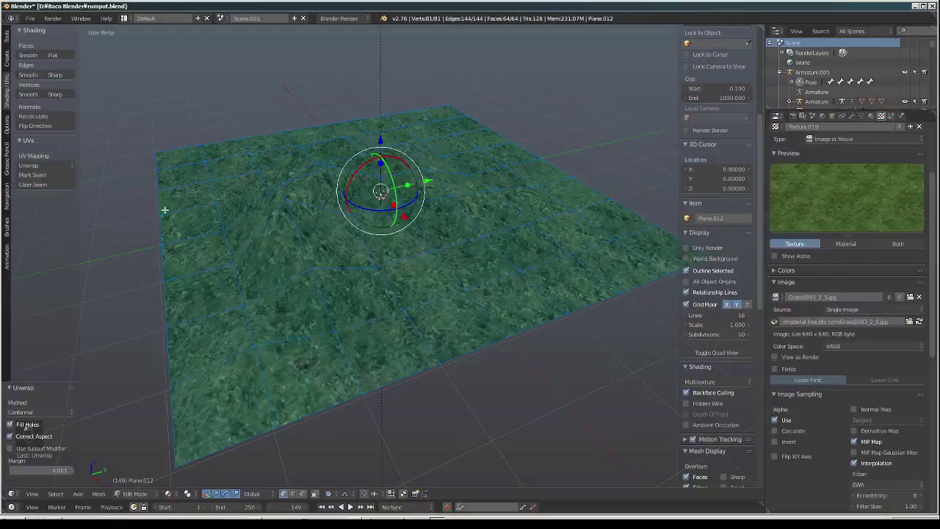
key(Tab)
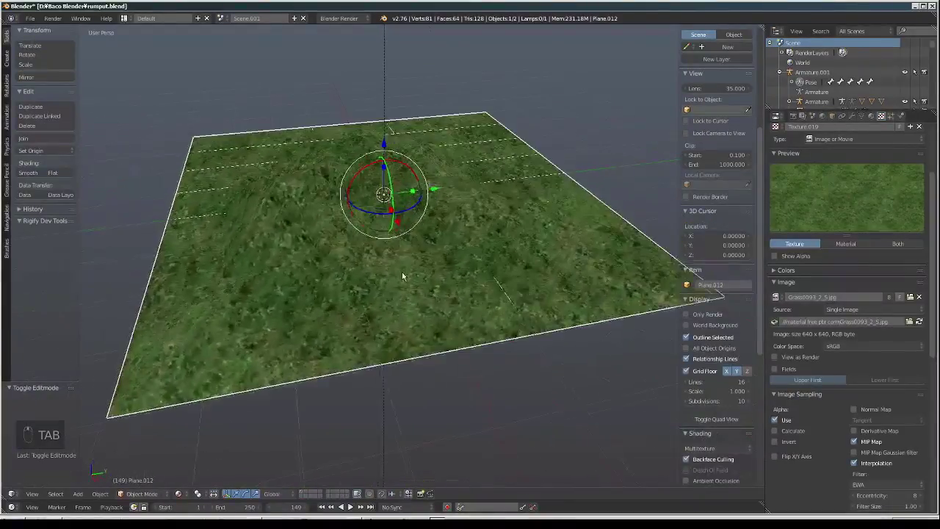
drag(409, 268, 434, 272)
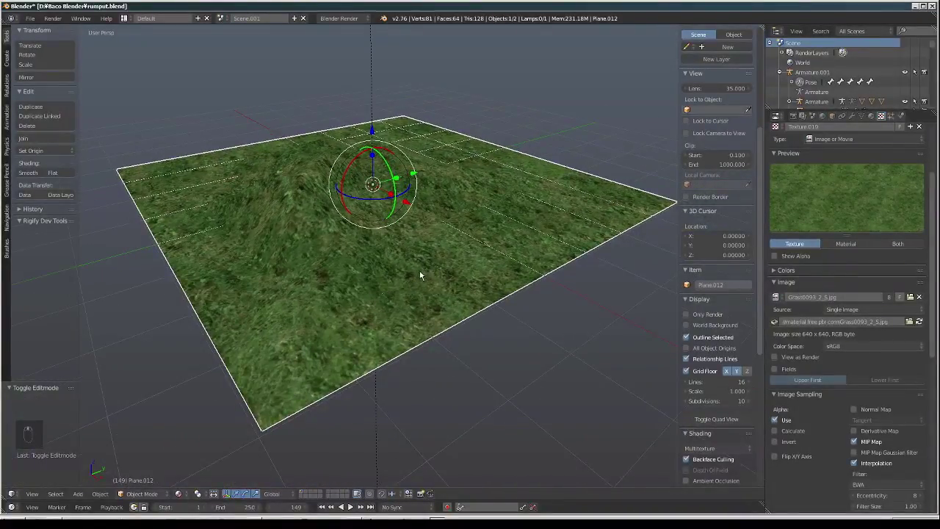
drag(423, 274, 441, 227)
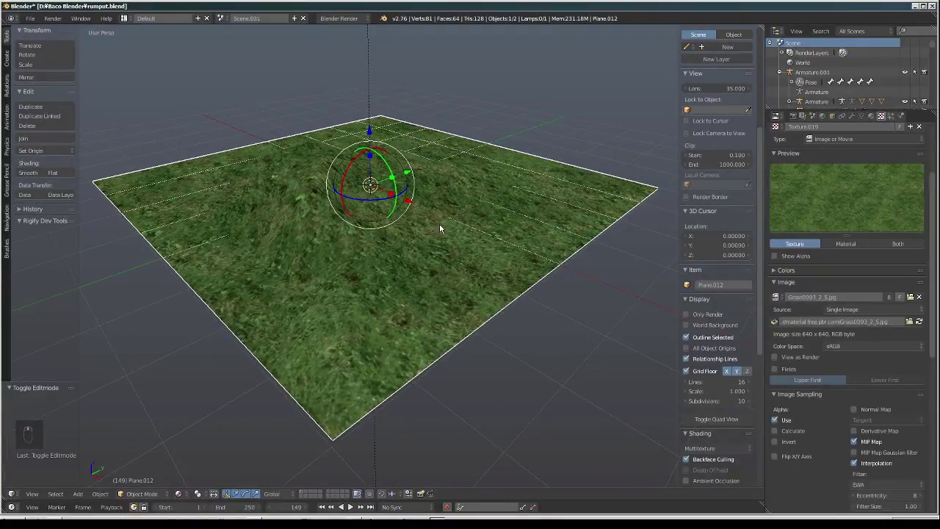
Duplicate the grass plane with Shift+D and create a second texture slot, Texture.038, on its material
key(shift+d)
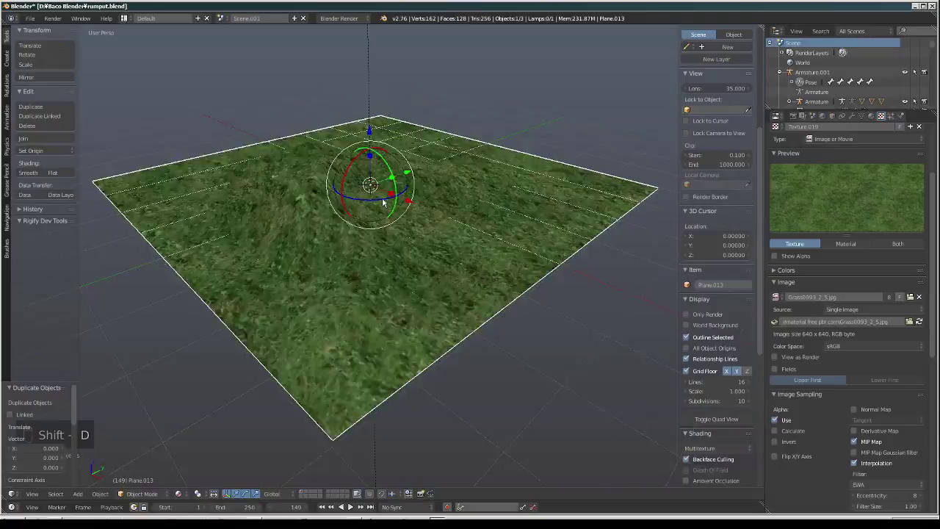
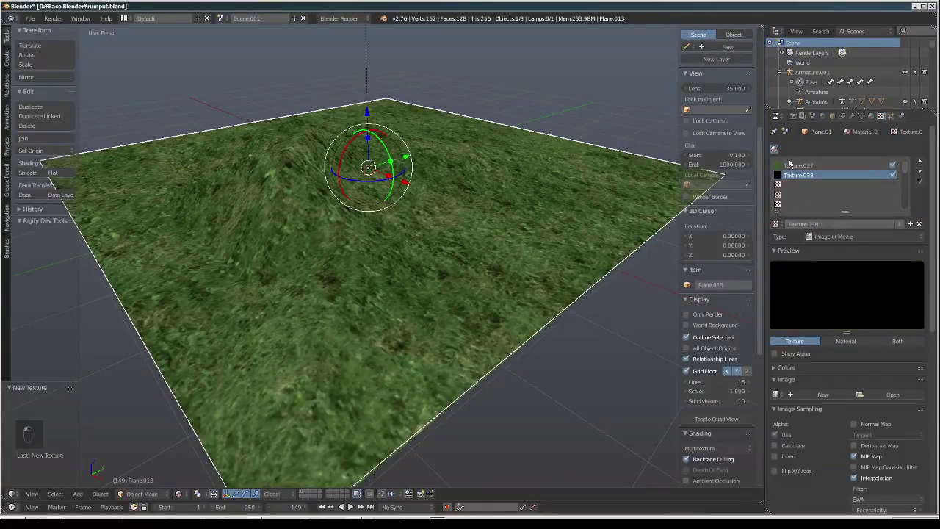
drag(926, 163, 861, 300)
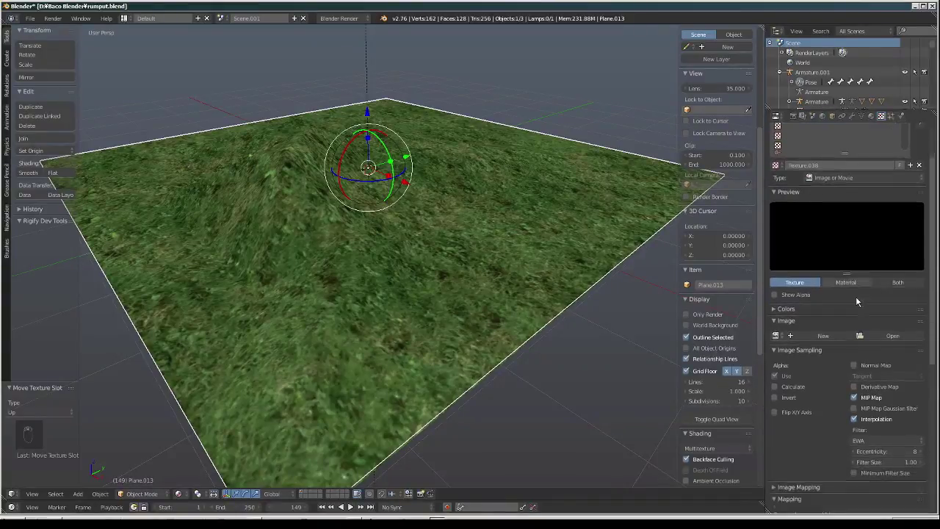
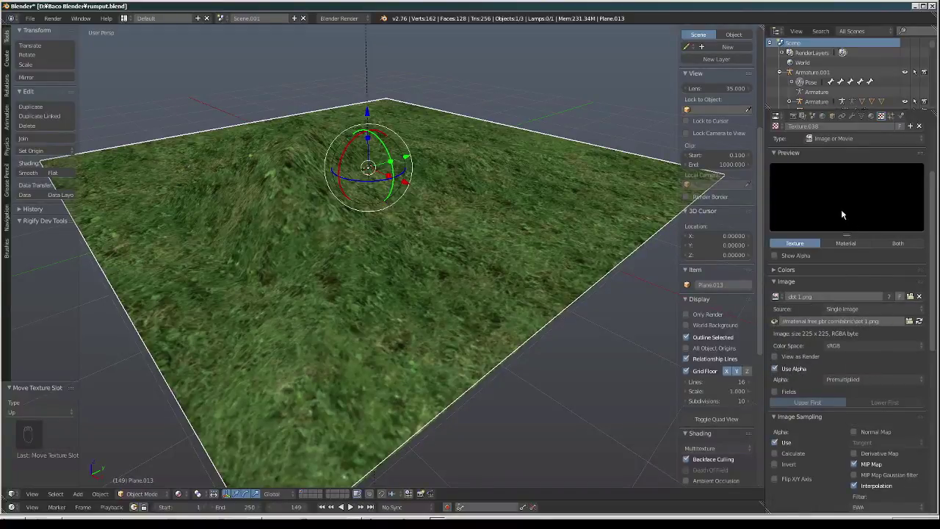
Make the dot texture influence Alpha not Color, enable Z Transparency and set material Alpha to 0
drag(833, 208, 778, 366)
drag(777, 367, 831, 395)
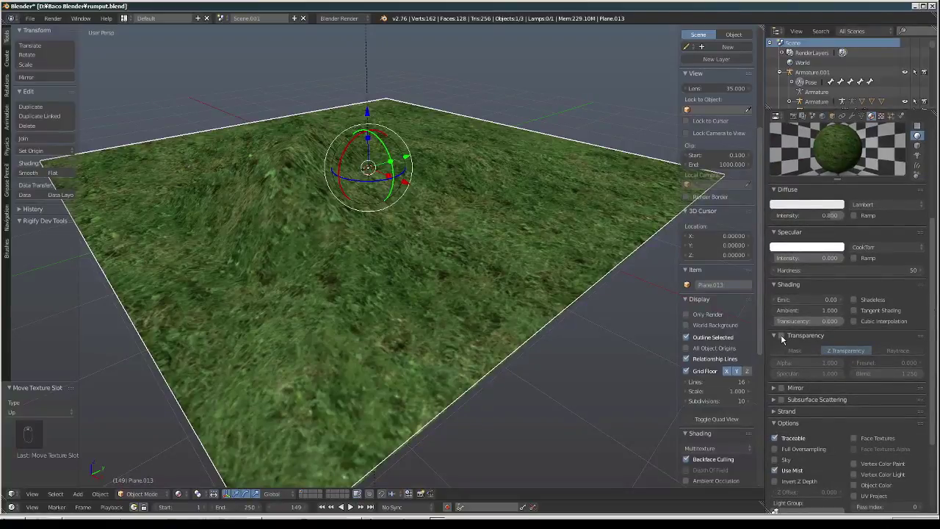
drag(784, 339, 839, 365)
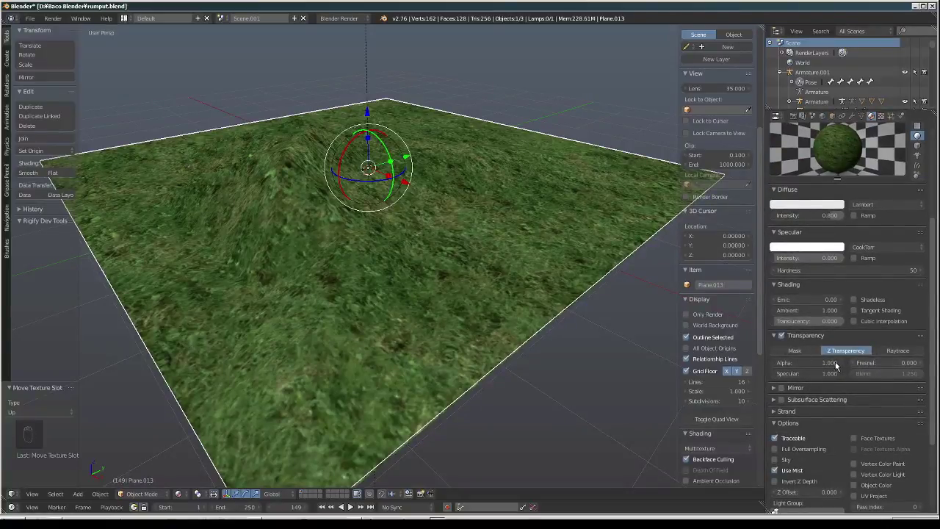
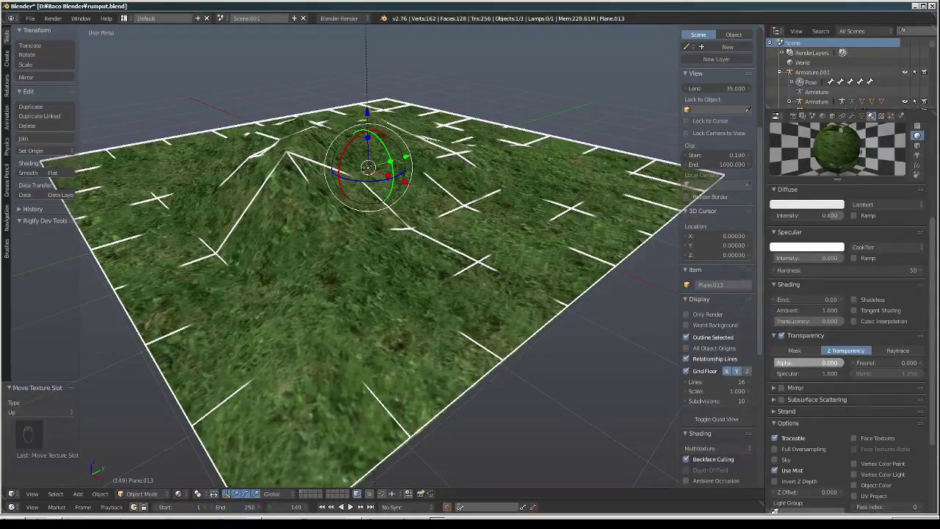
drag(885, 123, 848, 230)
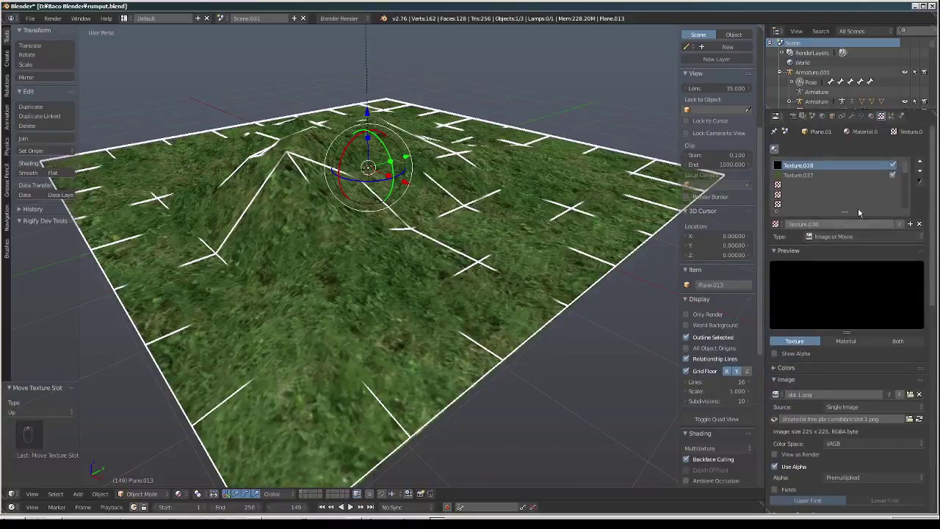
Duplicate the textured plane upward, tile the dot texture 50 by 50 and re-enable grass Texture.037
drag(894, 176, 455, 228)
middle_click(455, 228)
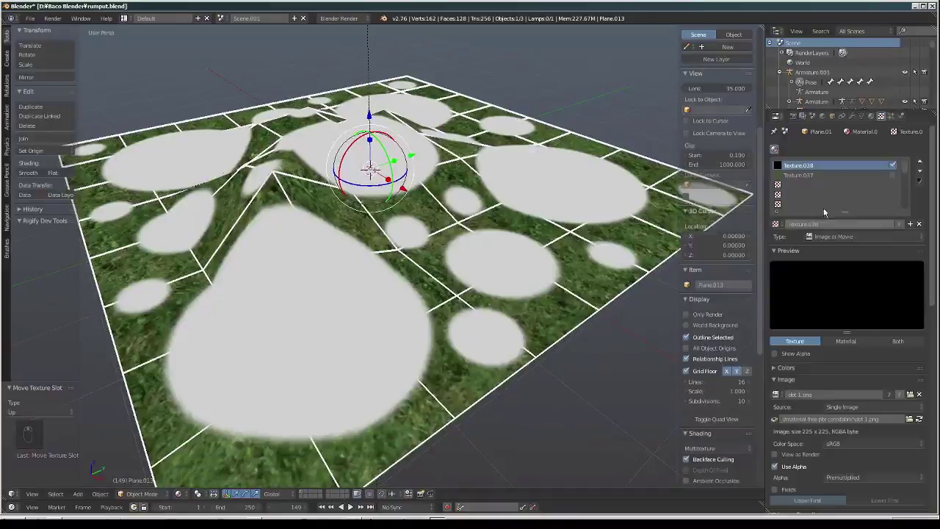
drag(896, 178, 493, 208)
drag(494, 208, 481, 224)
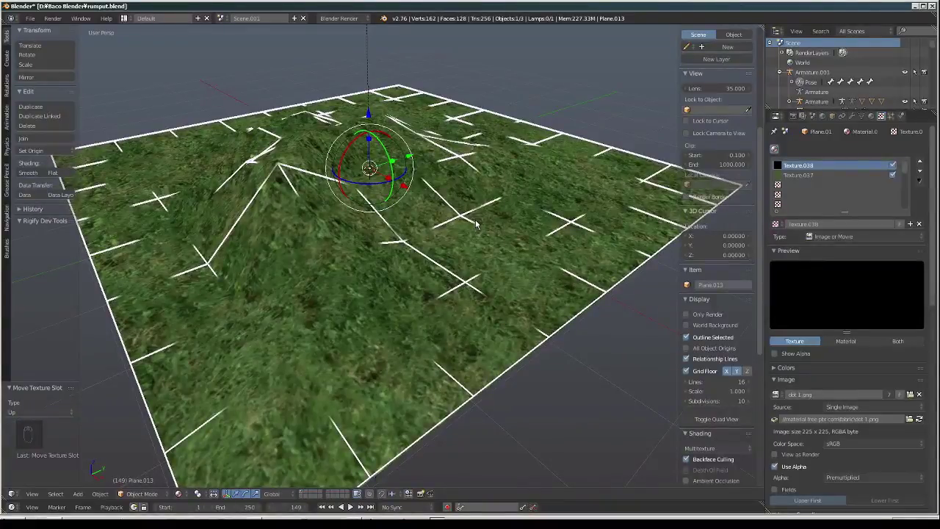
drag(462, 290, 652, 245)
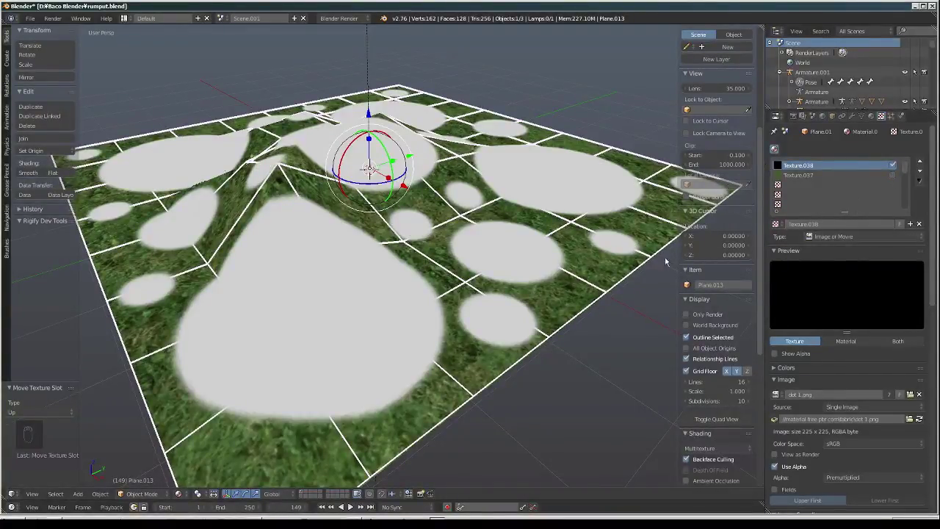
drag(843, 350, 870, 324)
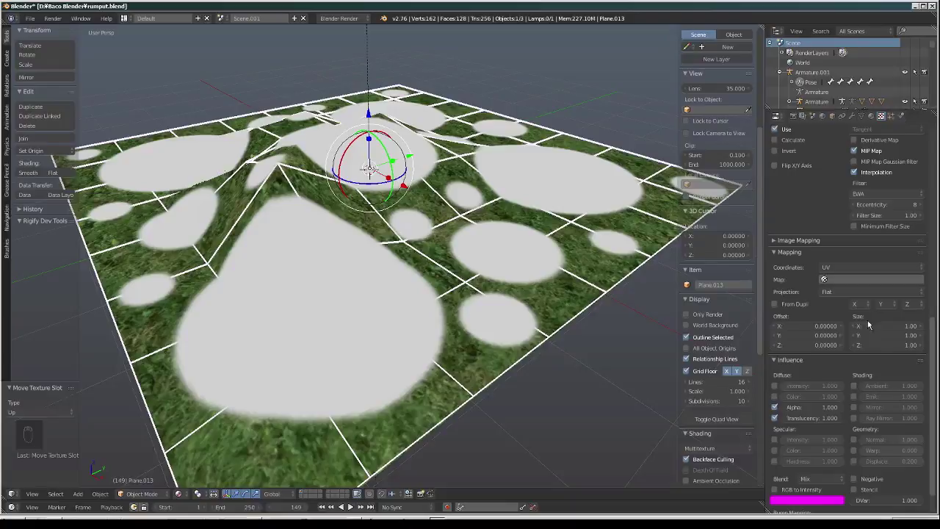
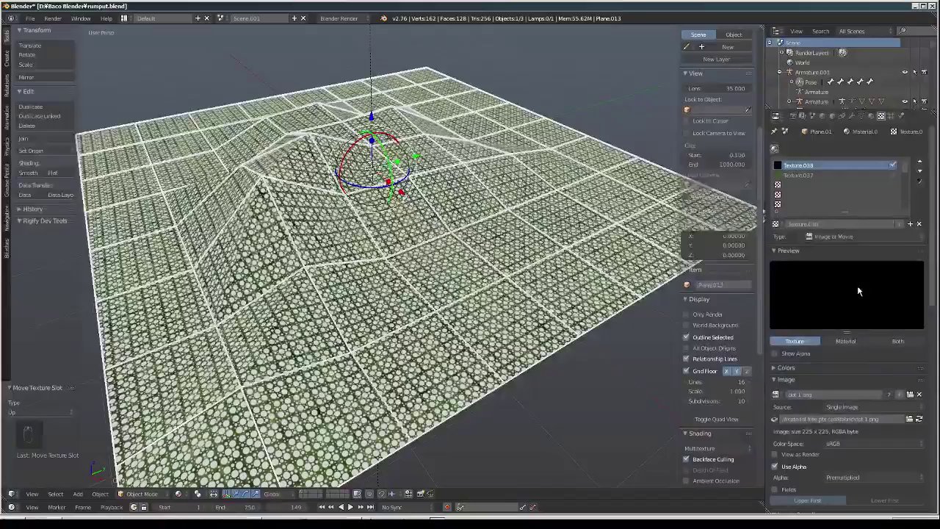
drag(807, 181, 903, 208)
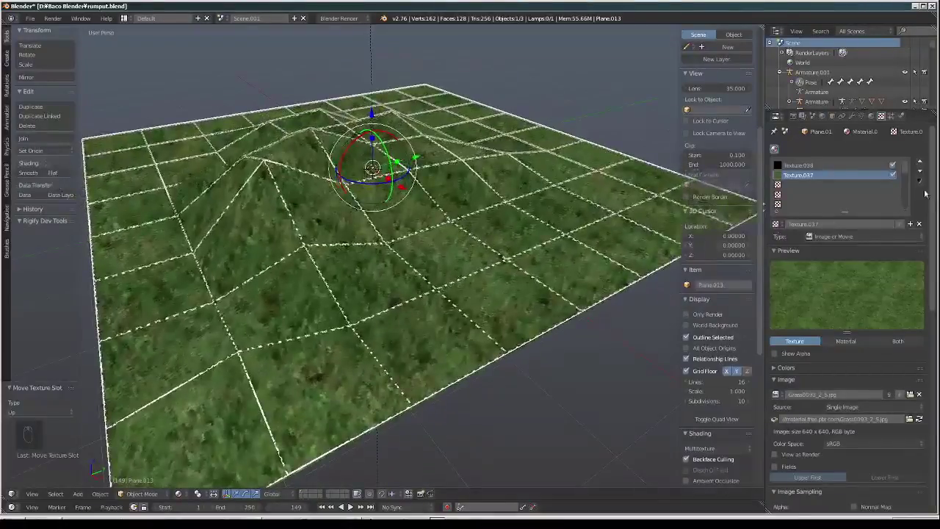
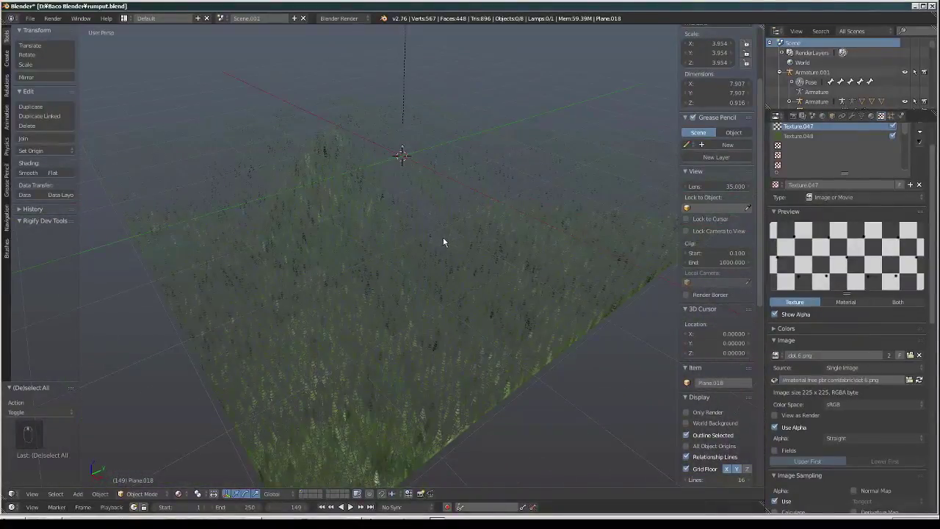
Move in close and orbit around the stacked grass layers, then back to an overview of the field
drag(478, 270, 436, 288)
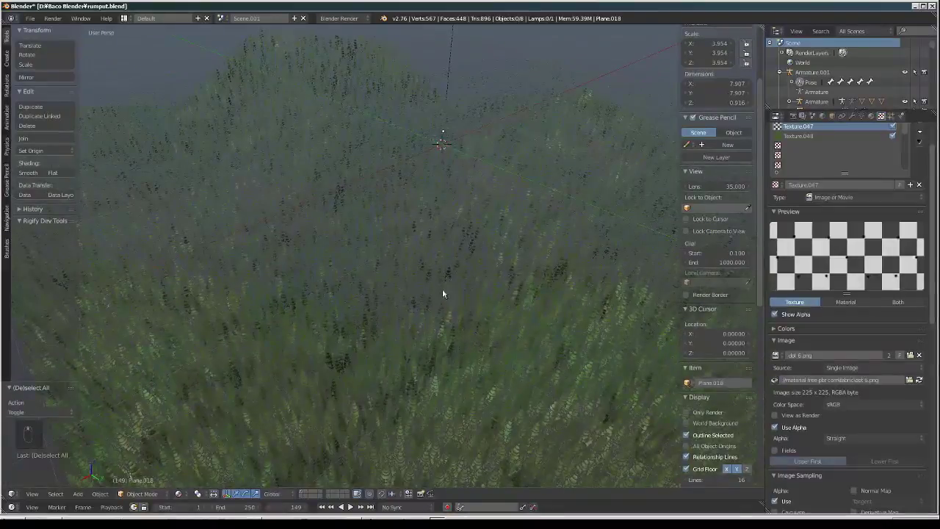
middle_click(460, 287)
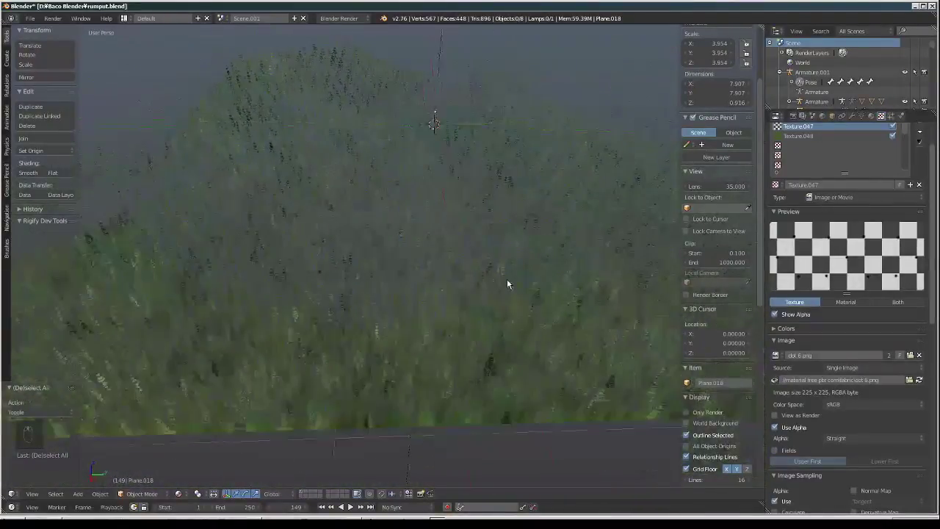
middle_click(520, 282)
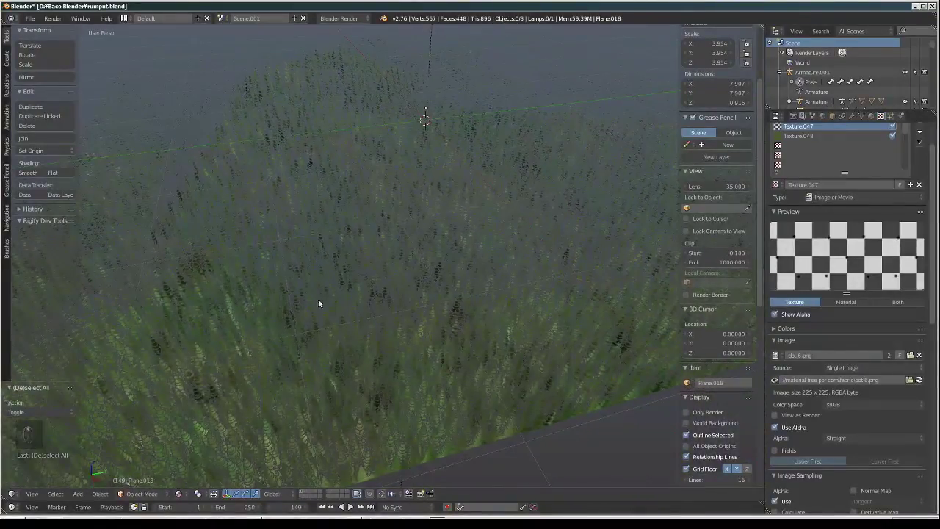
middle_click(480, 226)
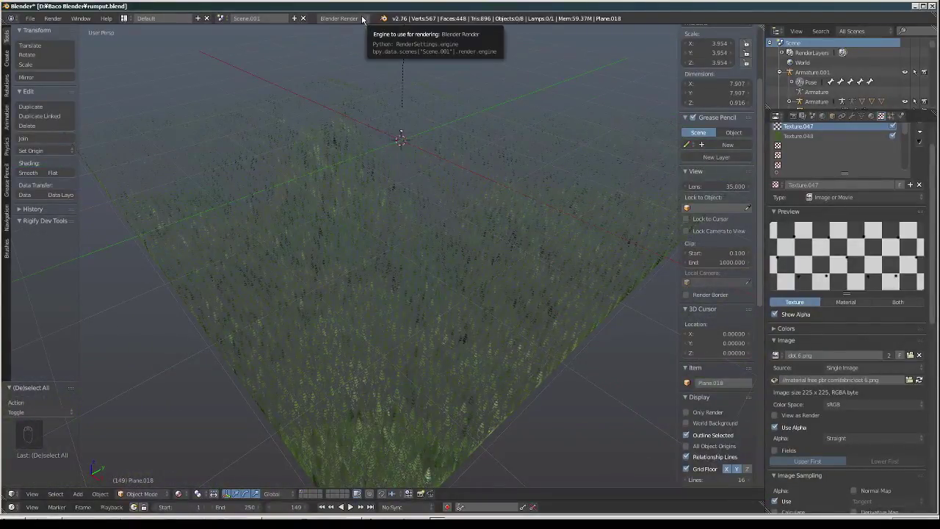
Switch the render engine to Blender Game and show Material.028's game settings
drag(366, 22, 422, 214)
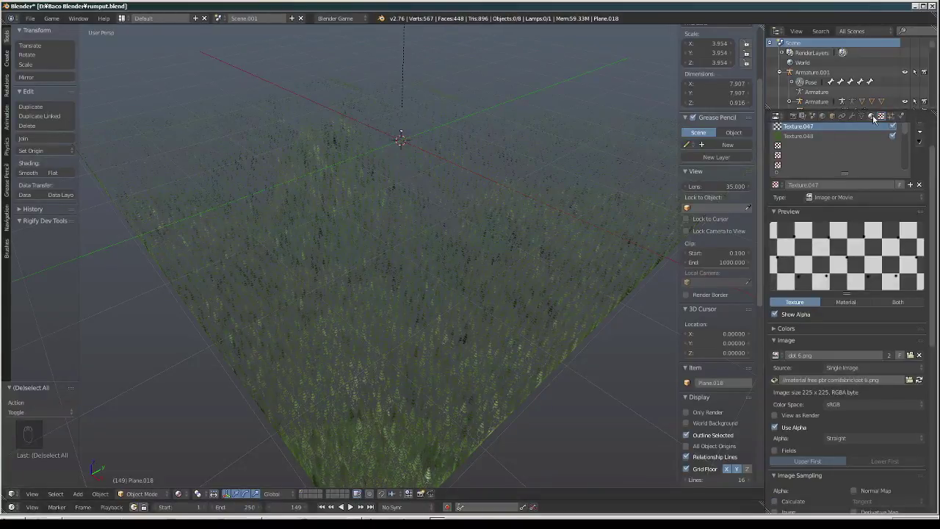
drag(877, 147, 832, 333)
drag(832, 332, 542, 253)
In wireframe, view the stacked layers from the side and set the first plane to Alpha Clip
key(z)
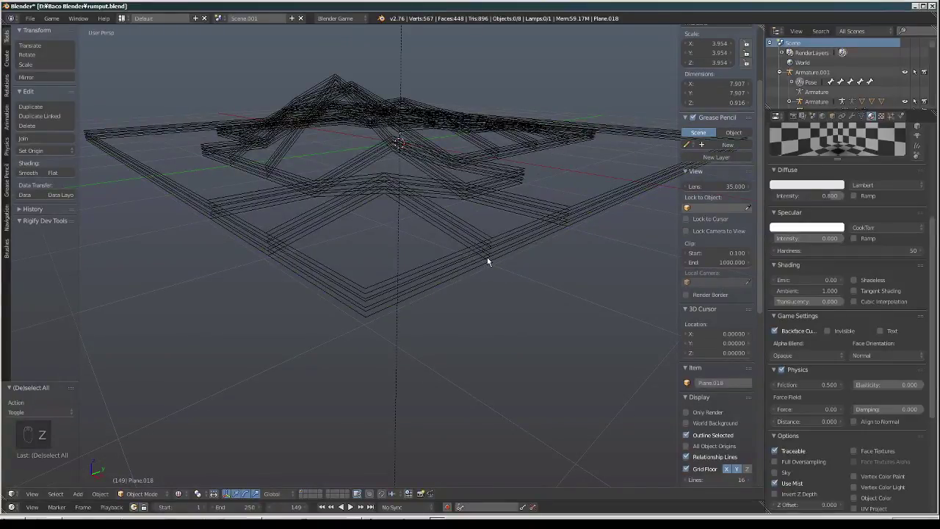
drag(489, 261, 829, 360)
drag(829, 361, 799, 359)
drag(798, 359, 695, 308)
scroll(up, 3)
middle_click(557, 228)
drag(558, 228, 820, 357)
drag(573, 225, 820, 357)
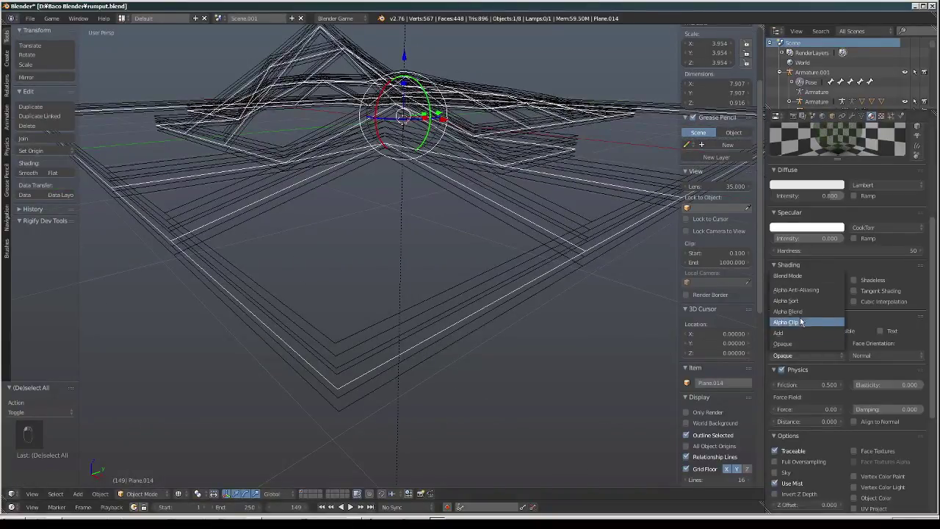
drag(612, 235, 612, 235)
Set the remaining grass plane layers to Alpha Clip blending, then return to shaded view
drag(612, 235, 803, 357)
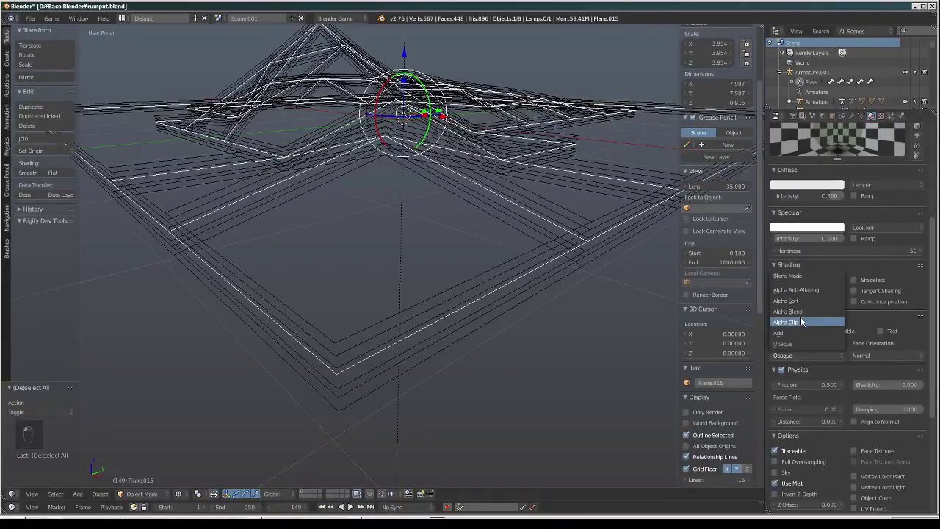
scroll(up, 3)
drag(625, 221, 807, 356)
click(616, 222)
drag(616, 222, 805, 357)
drag(806, 356, 718, 283)
right_click(621, 212)
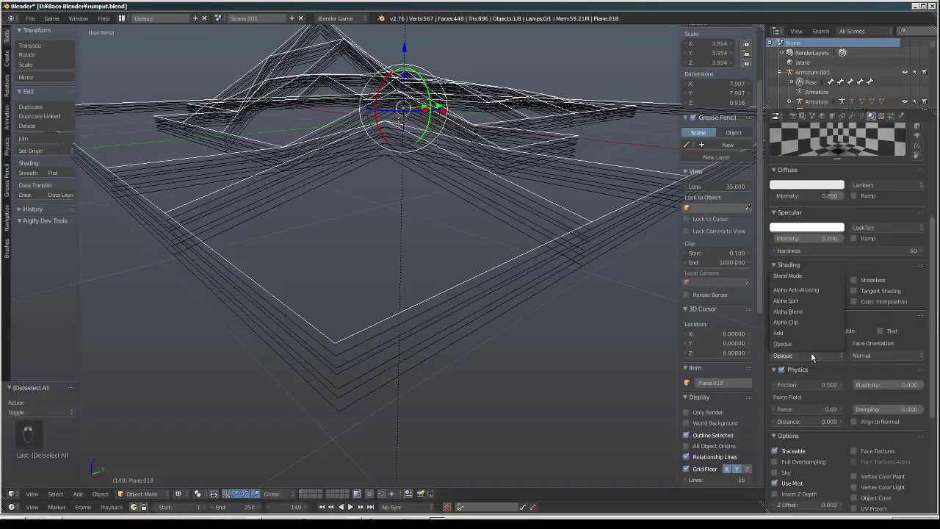
middle_click(547, 248)
key(alt+z)
key(alt+z)
key(alt+z)
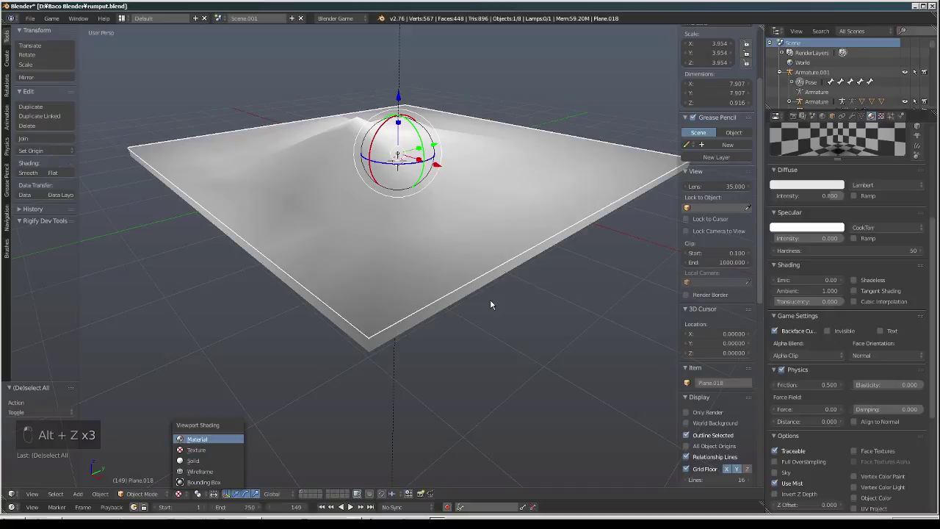
Set viewport shading to textured and orbit over the dense clipped grass field
drag(498, 252, 494, 269)
drag(500, 293, 410, 290)
key(a)
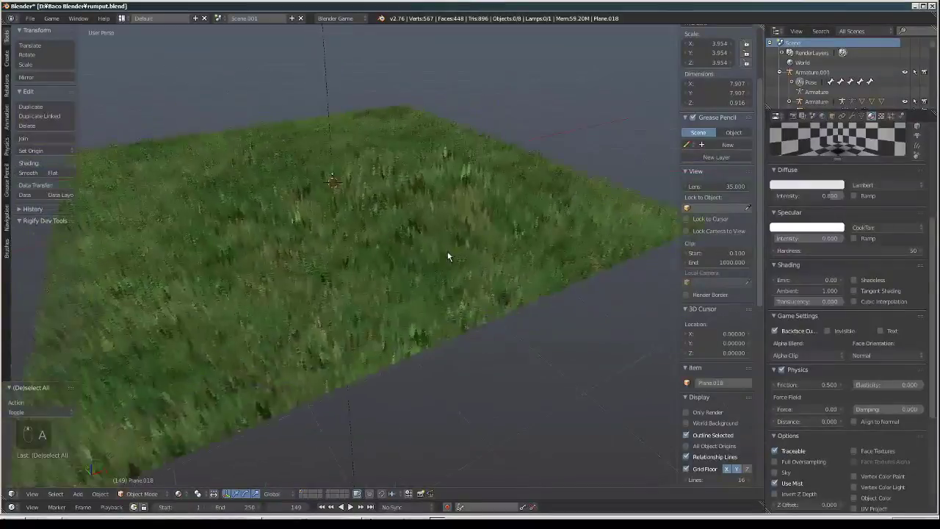
middle_click(543, 253)
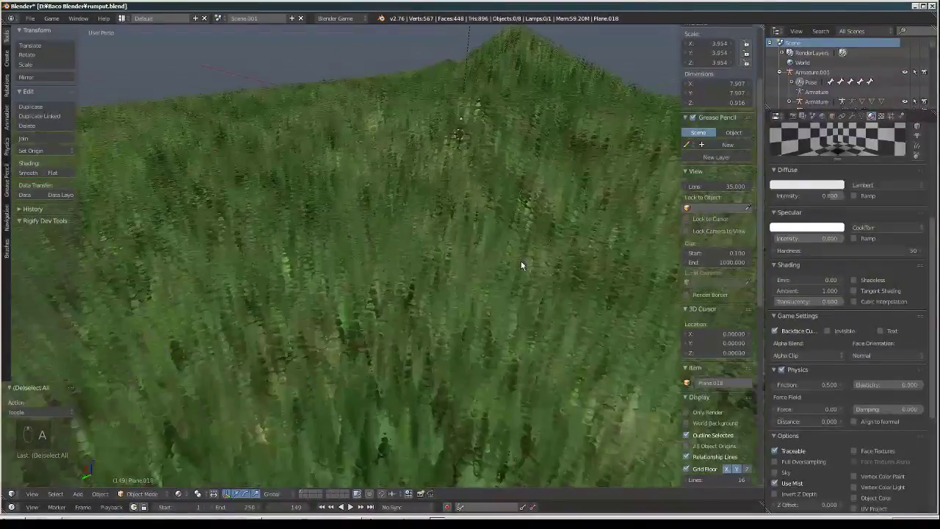
middle_click(441, 306)
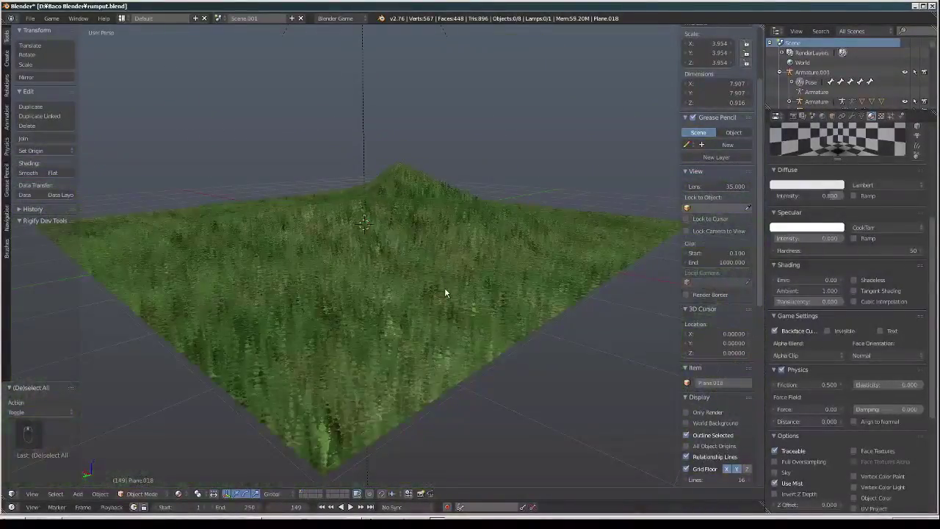
drag(444, 288, 445, 318)
Darken Plane.012's diffuse colour to grey and set its grass texture blend to Multiply
drag(445, 317, 847, 211)
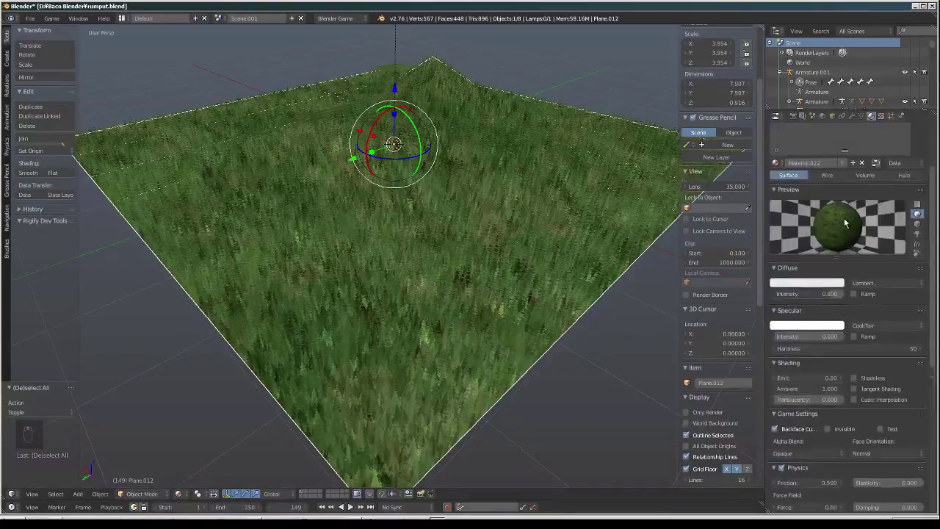
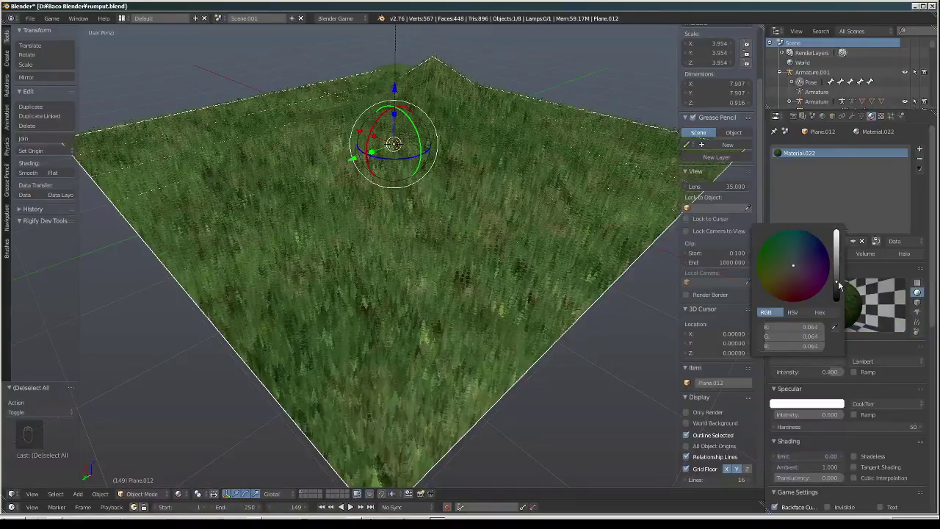
drag(882, 122, 843, 350)
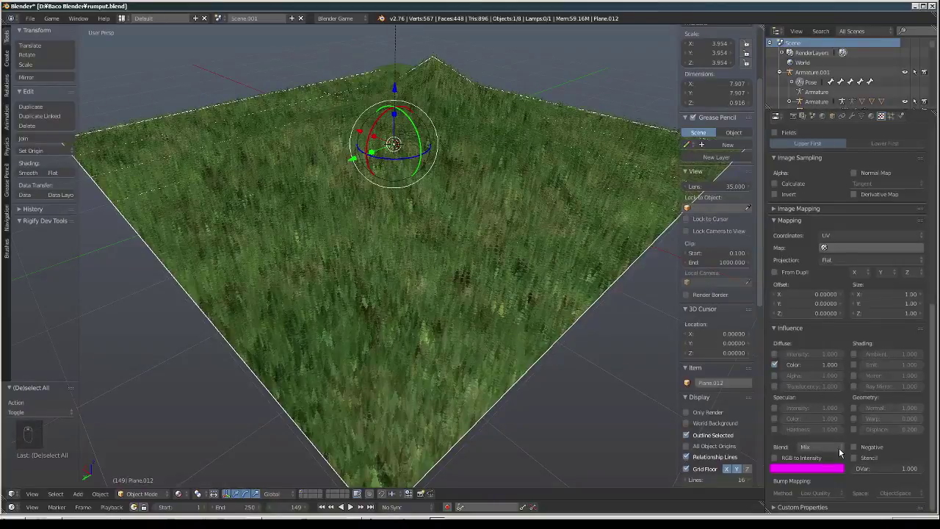
drag(843, 452, 589, 337)
middle_click(588, 338)
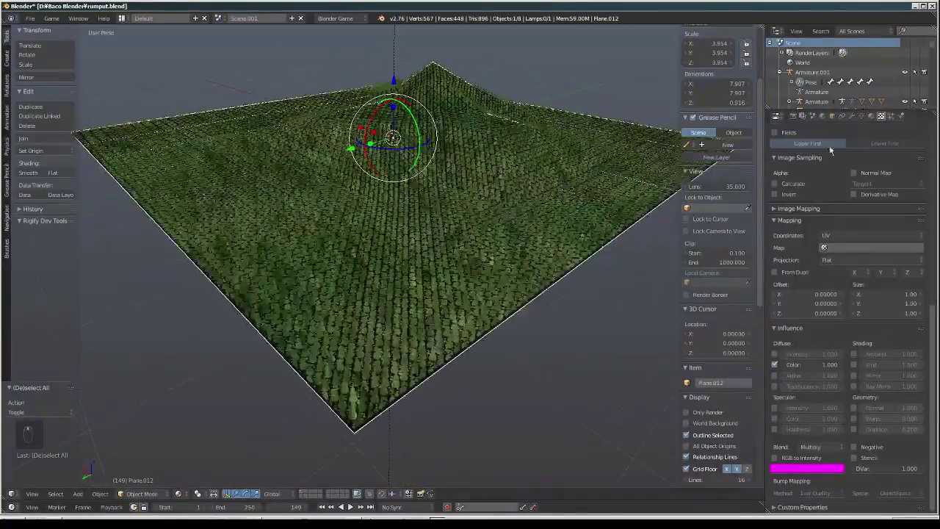
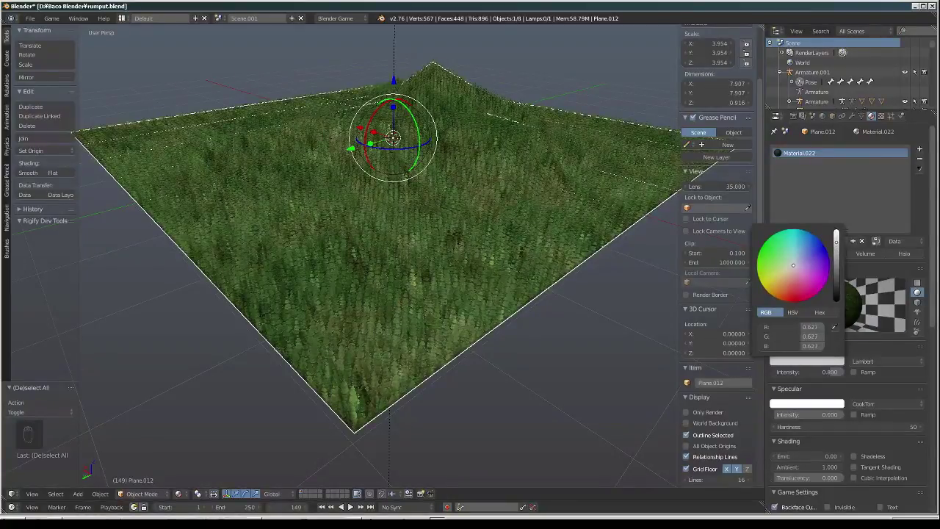
Give Plane.013 a light grey diffuse colour and Multiply texture blending
drag(525, 279, 419, 382)
drag(419, 383, 418, 381)
drag(418, 381, 444, 395)
drag(444, 396, 745, 396)
drag(745, 396, 853, 262)
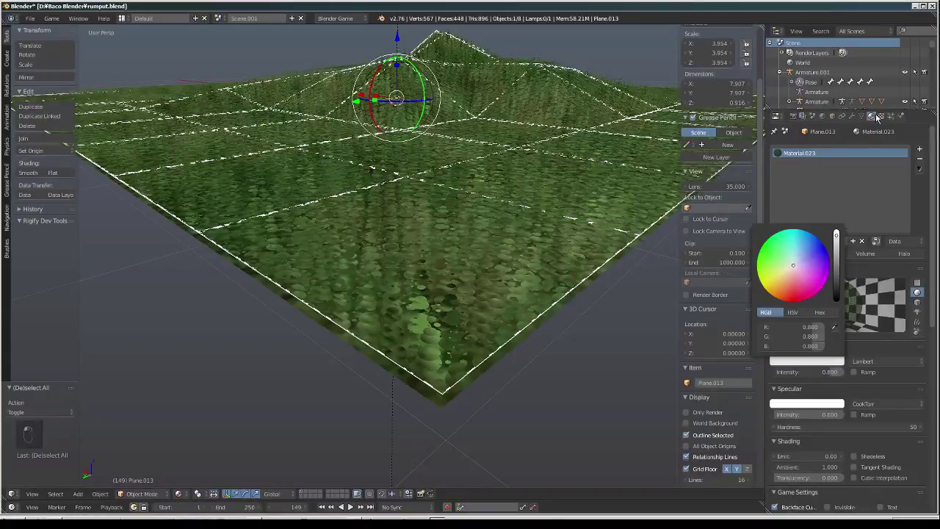
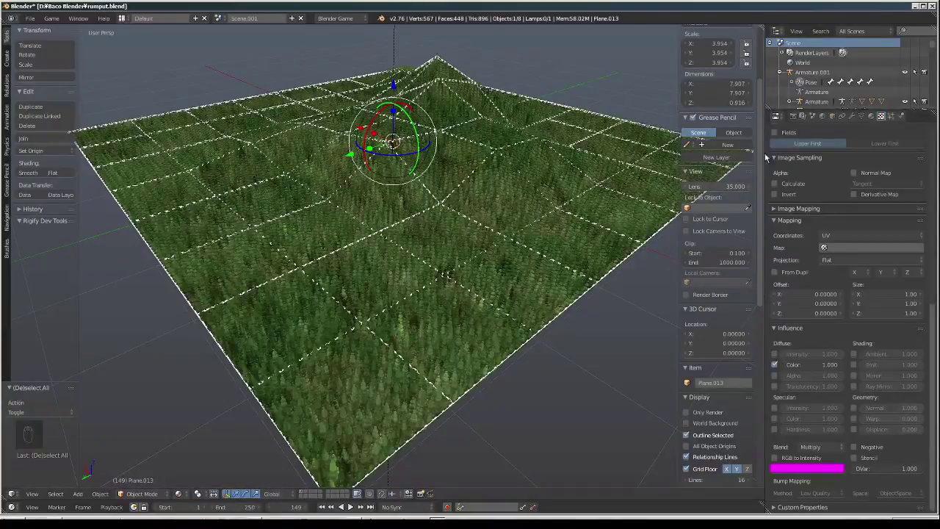
drag(478, 372, 471, 467)
Select Plane.014 and darken its Material.024 diffuse colour to 0.42 grey
right_click(471, 467)
drag(471, 467, 806, 394)
middle_click(806, 394)
drag(824, 404, 875, 118)
drag(874, 135, 840, 250)
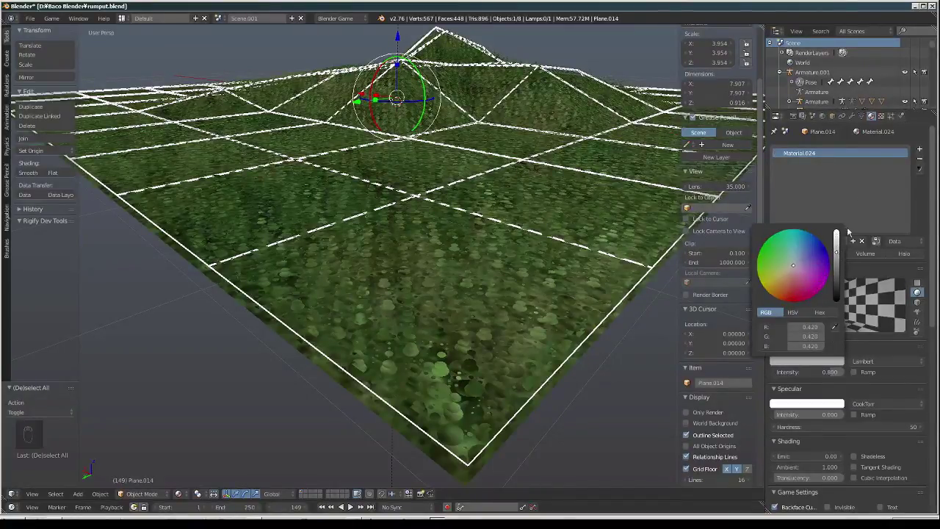
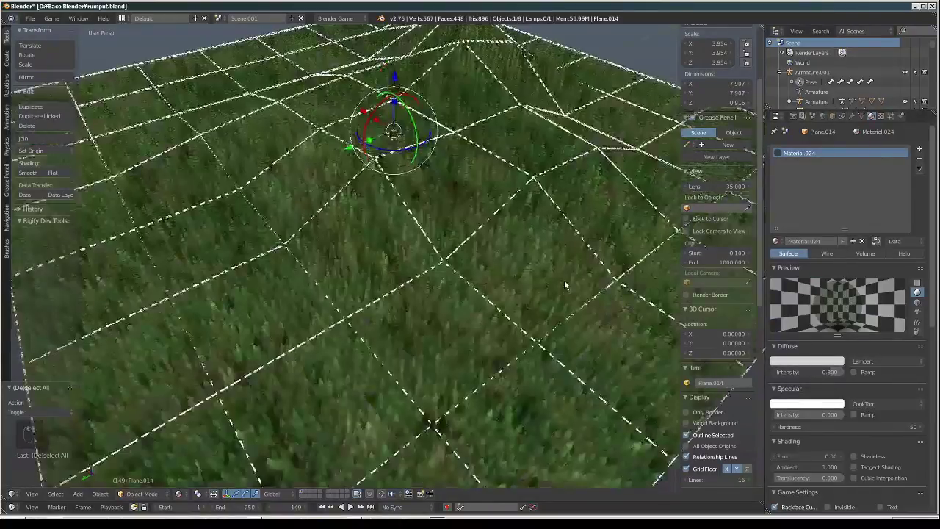
drag(567, 283, 455, 286)
key(a)
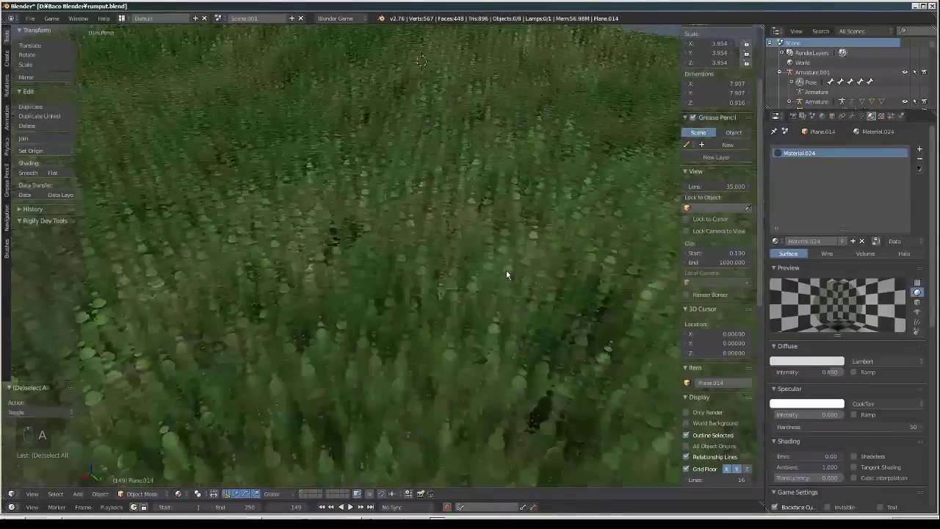
middle_click(493, 251)
click(492, 249)
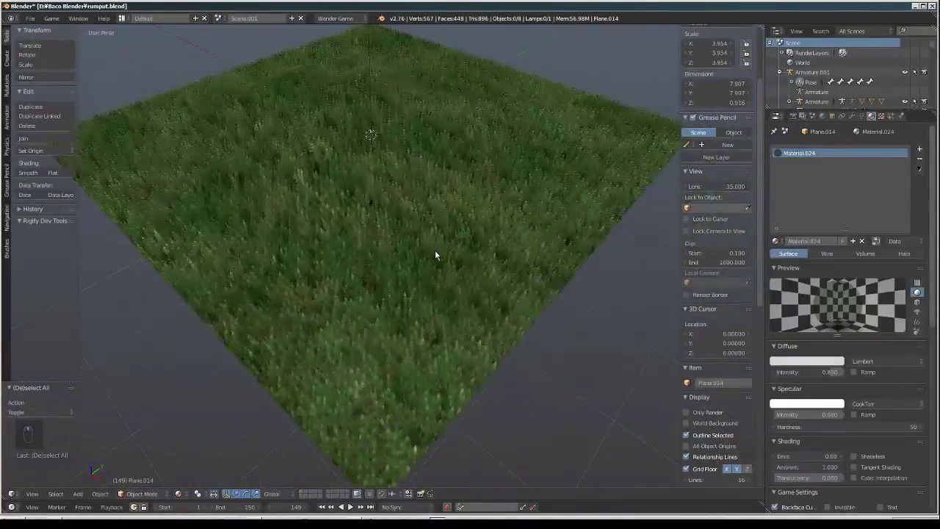
drag(423, 252, 600, 249)
middle_click(486, 246)
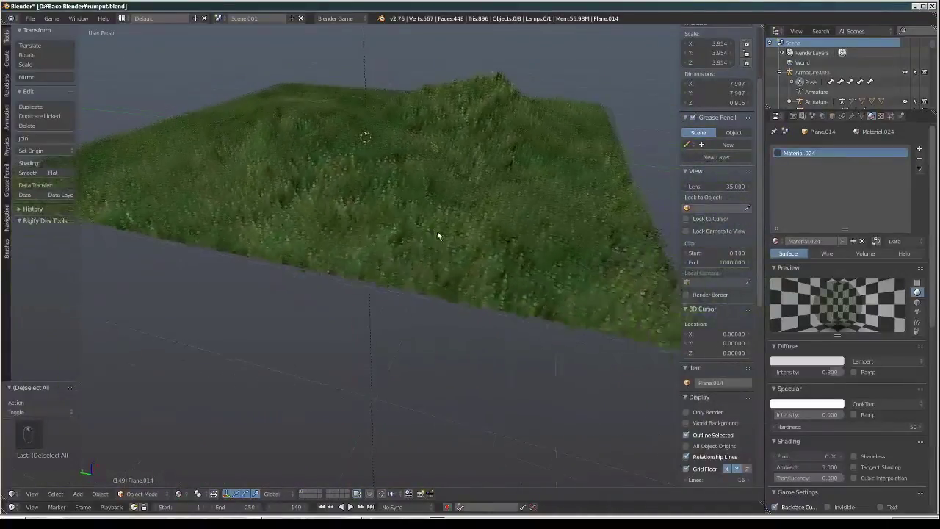